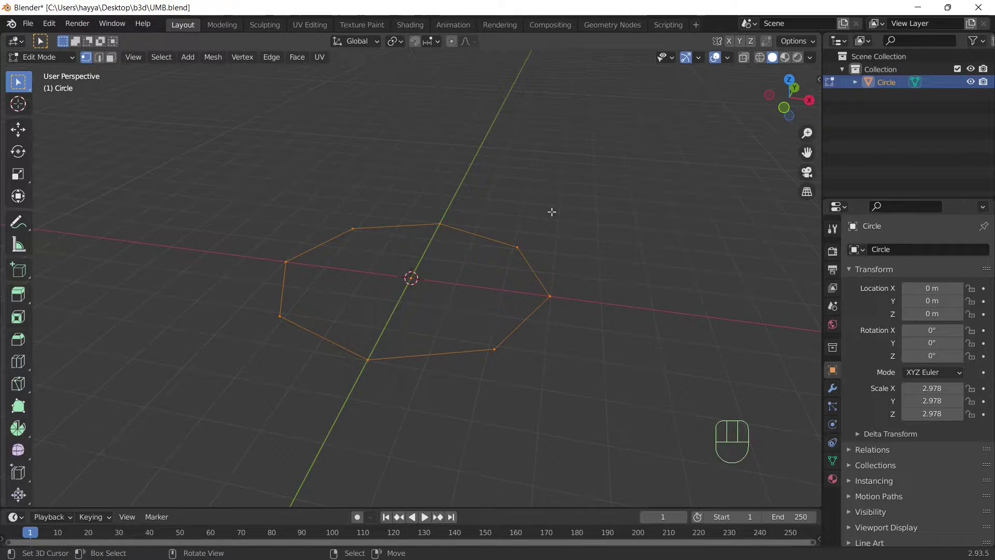
# Step: Extrude the octagon outline inward twice, scaling each new ring toward the centre
pyautogui.press('e')
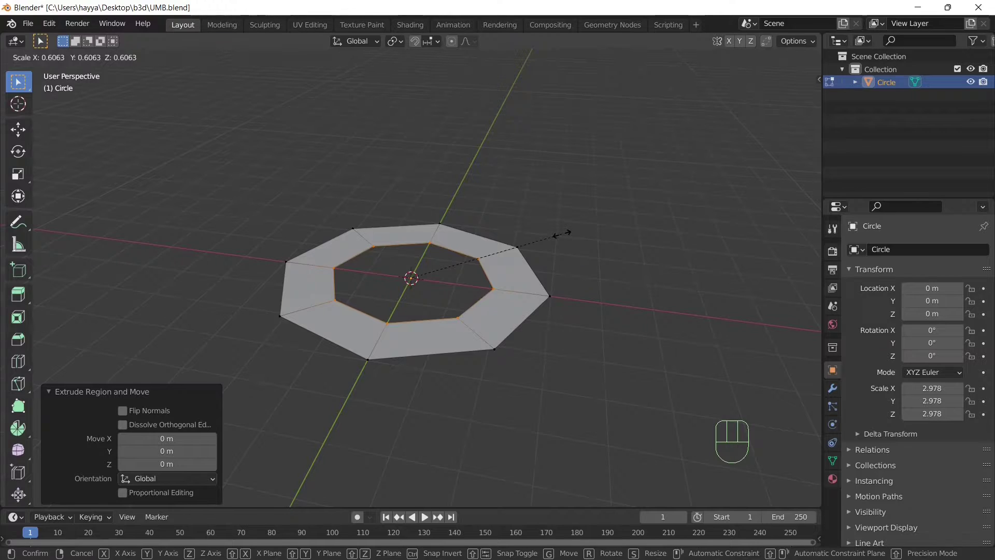
pyautogui.press('e')
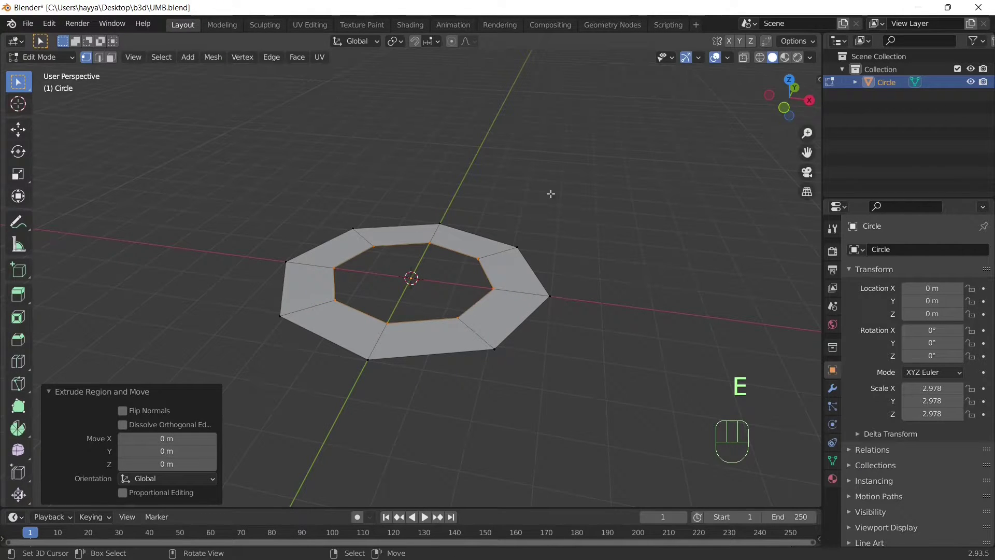
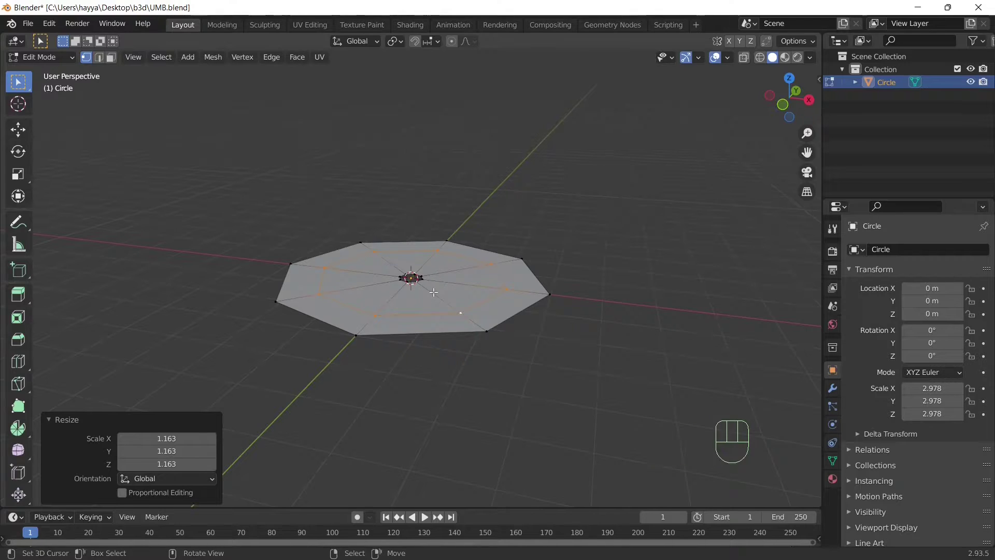
# Step: Loop-cut a concentric edge ring into the disc and enable Proportional Editing
pyautogui.press('ctrl+r')
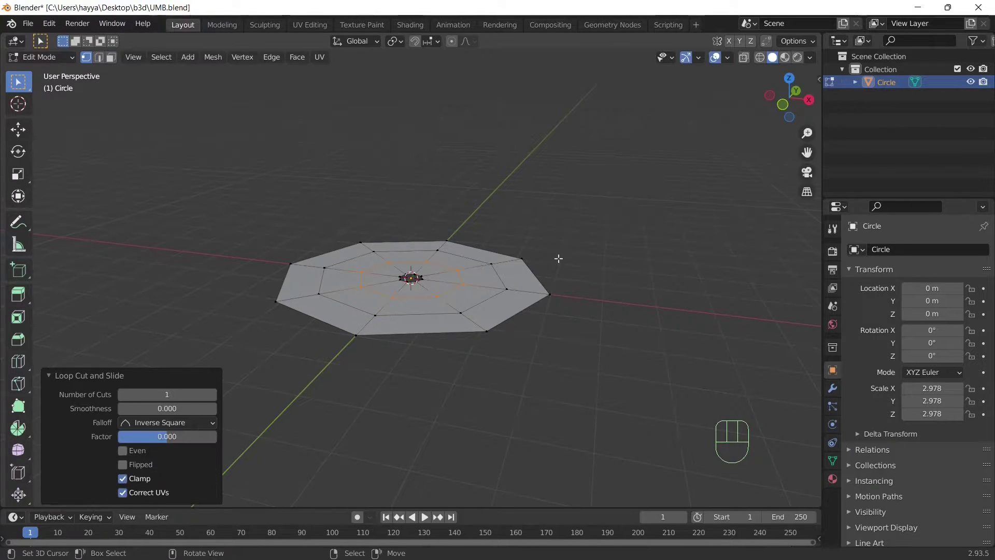
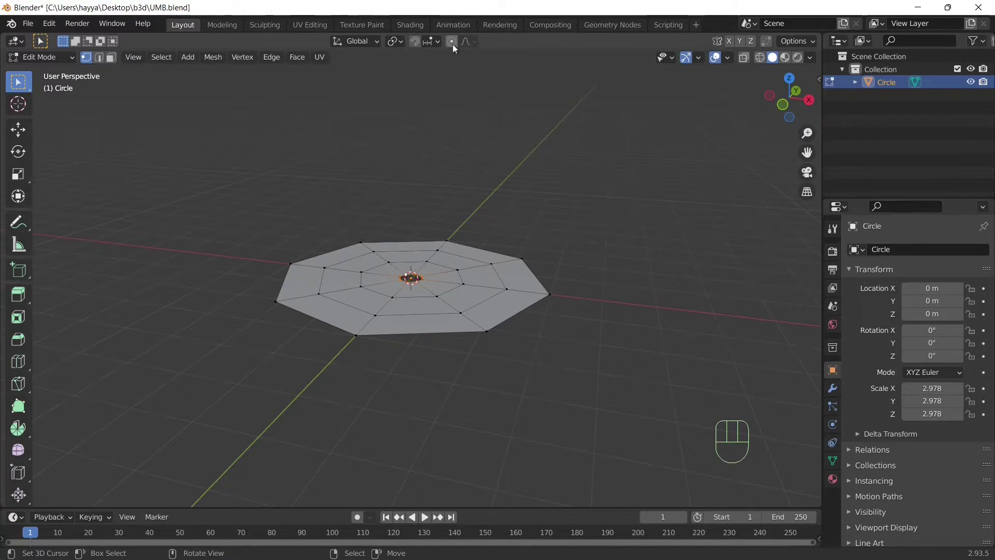
pyautogui.click(456, 49)
# Step: Lift the disc centre along Z into a dome, then bevel a radial edge line into a strip
pyautogui.press('g')
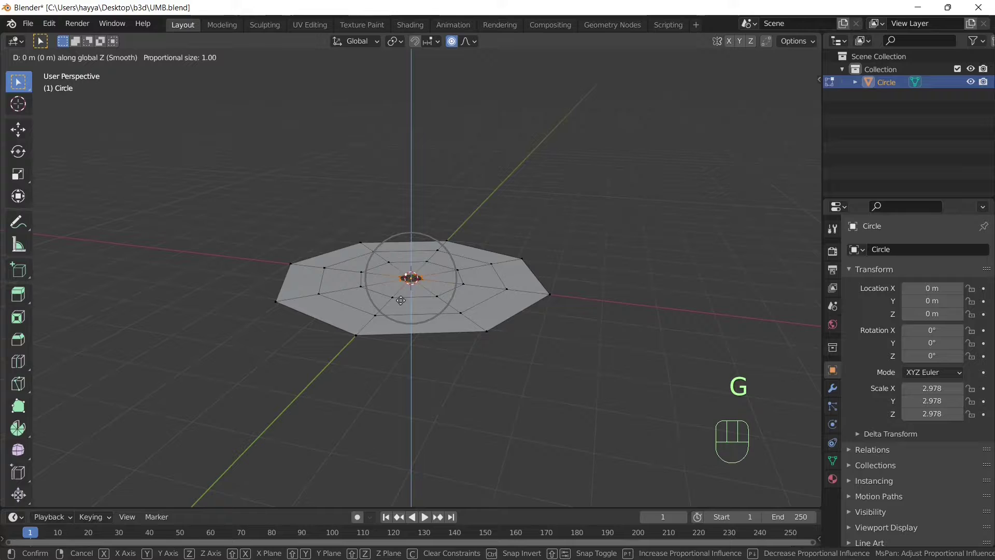
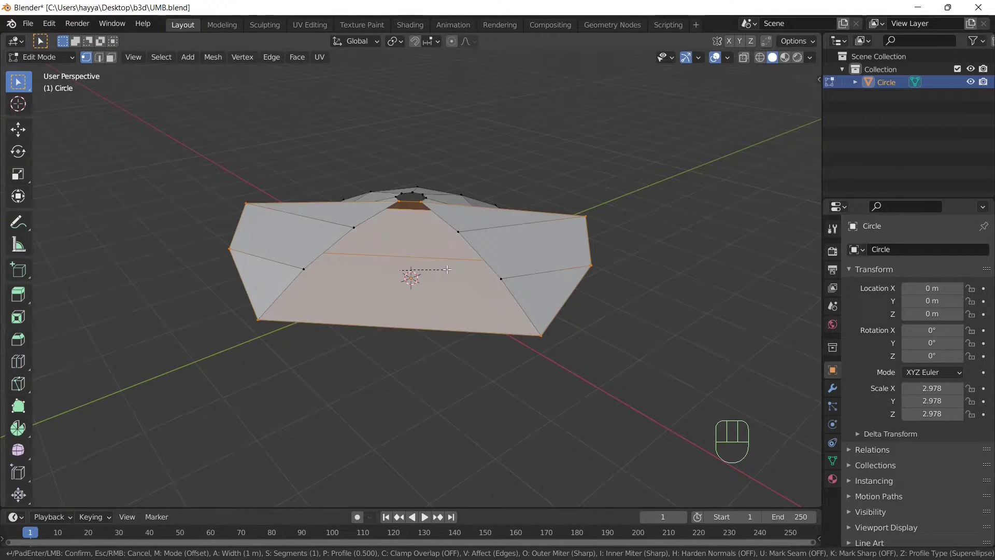
pyautogui.press('ctrl+b')
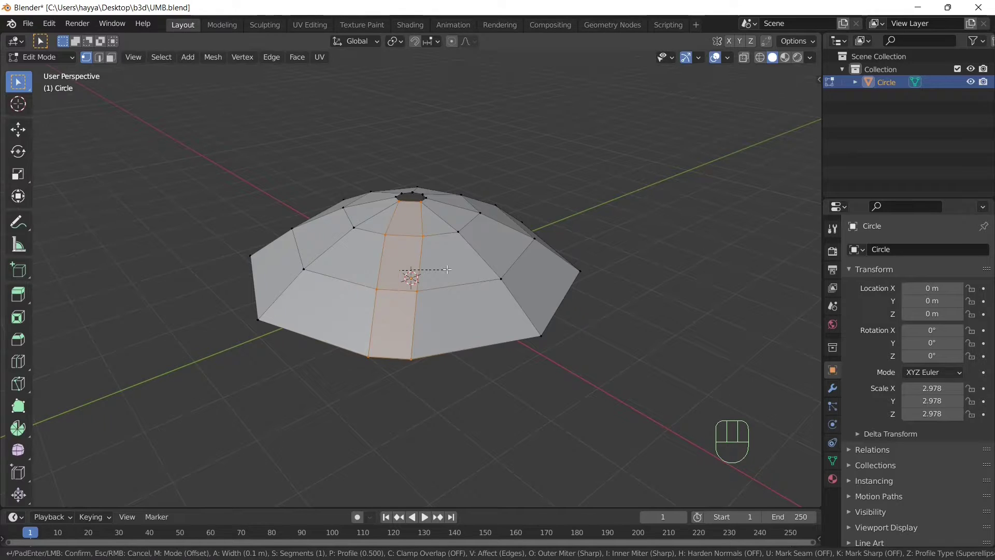
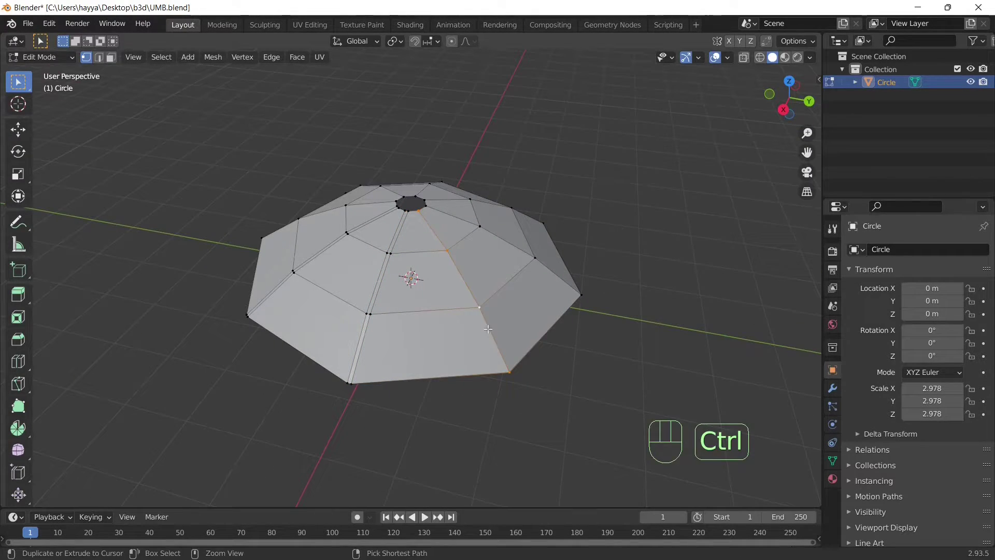
# Step: Bevel the next radial rib edges of the dome into narrow strips
pyautogui.press('ctrl+b')
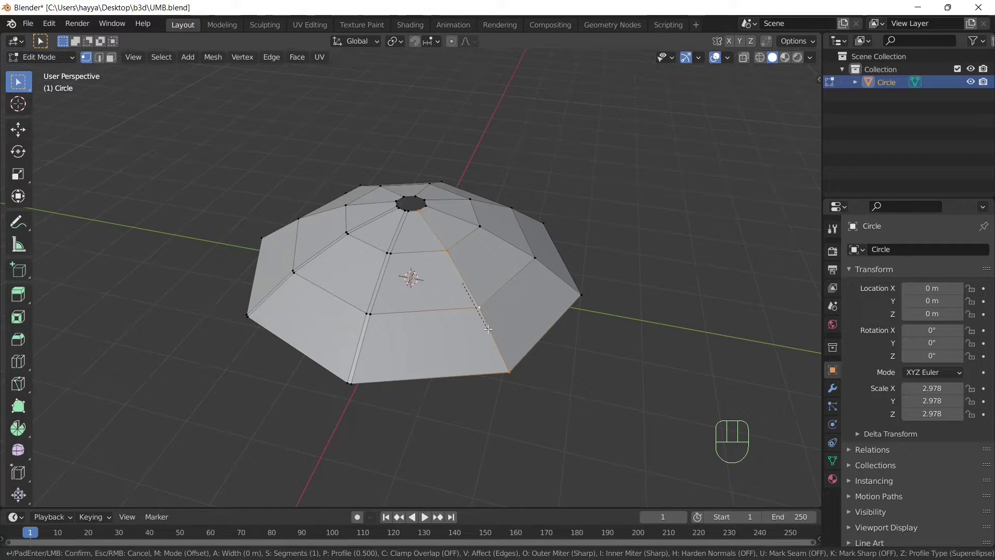
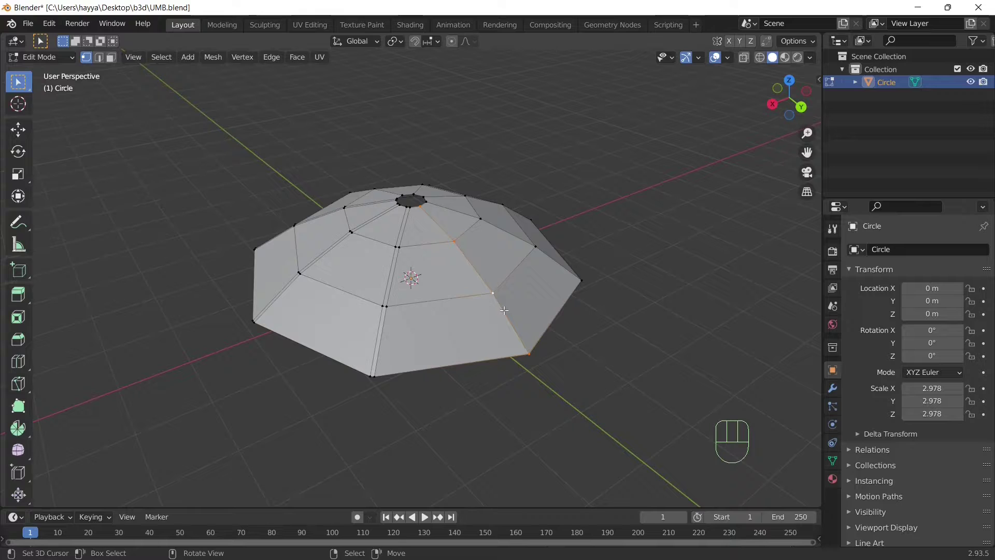
pyautogui.press('ctrl+b')
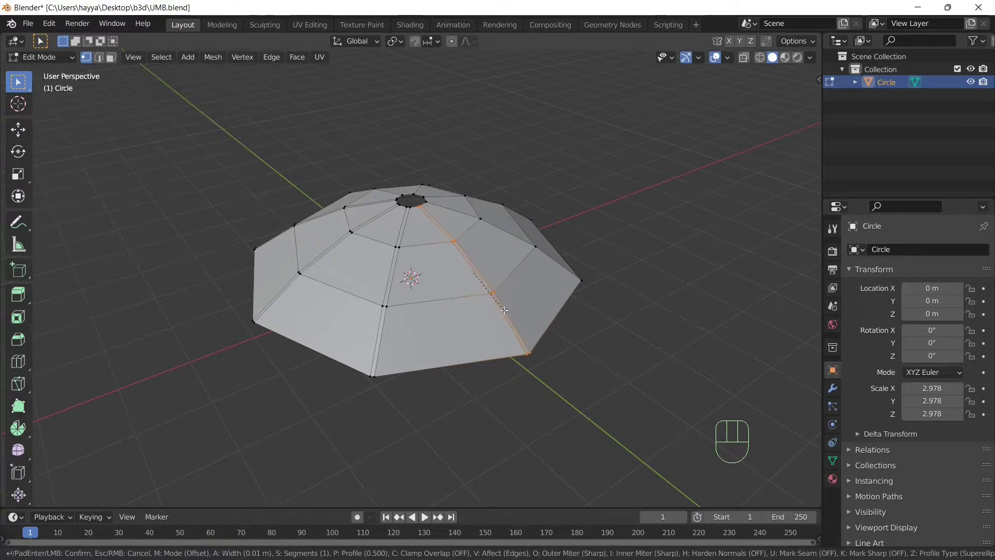
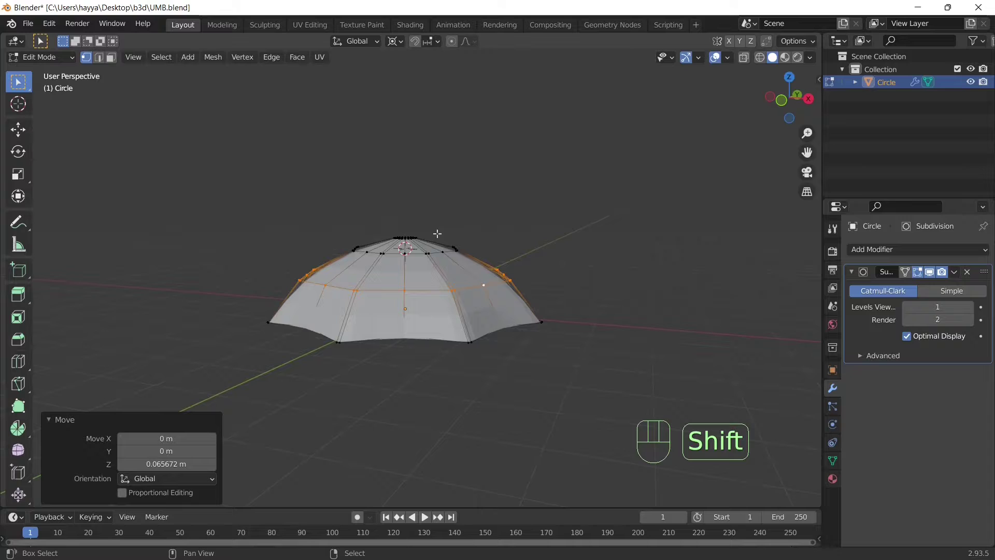
# Step: Bring up the Add Mesh menu with Shift+A
pyautogui.press('shift+a')
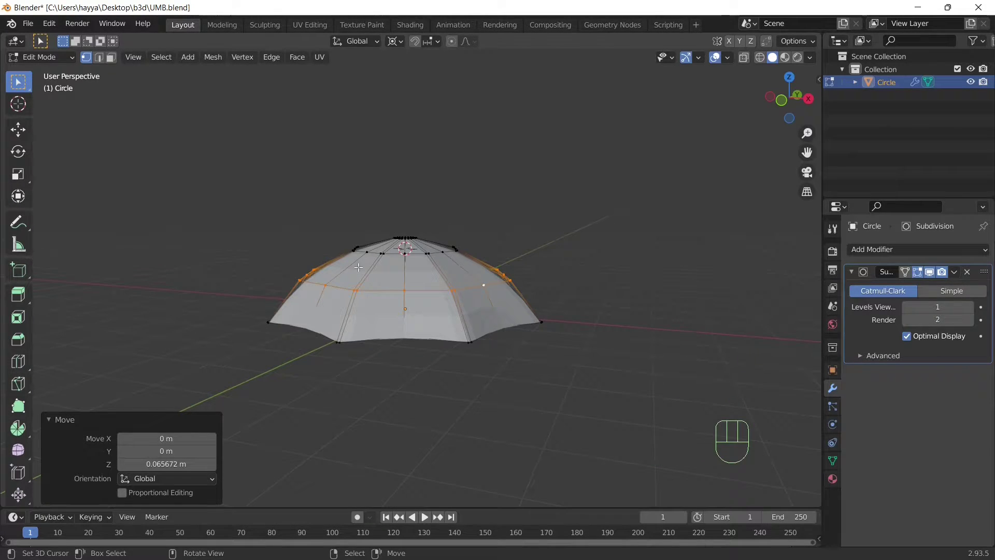
pyautogui.press('shift+a')
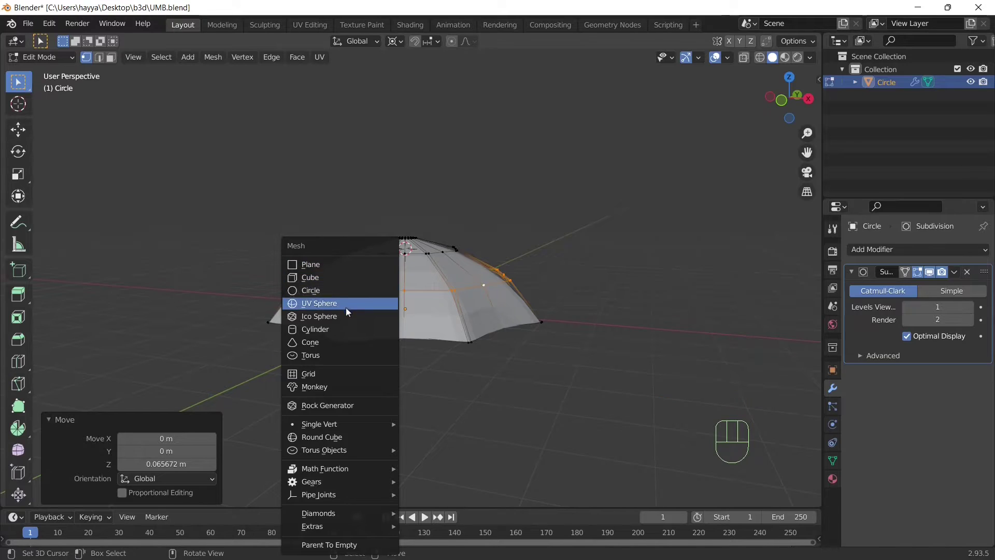
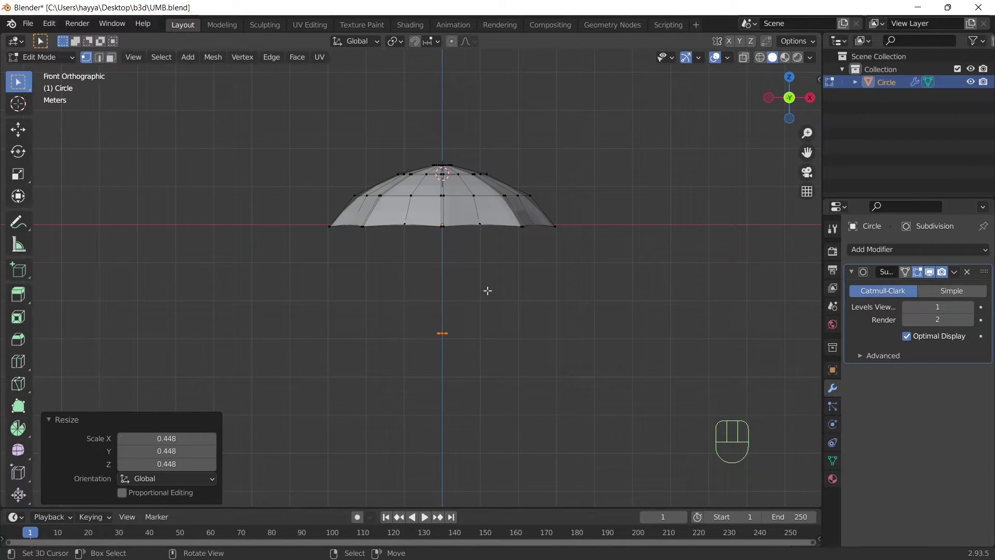
# Step: Extrude the small cylinder into a long thin handle shaft below the canopy
pyautogui.press('e')
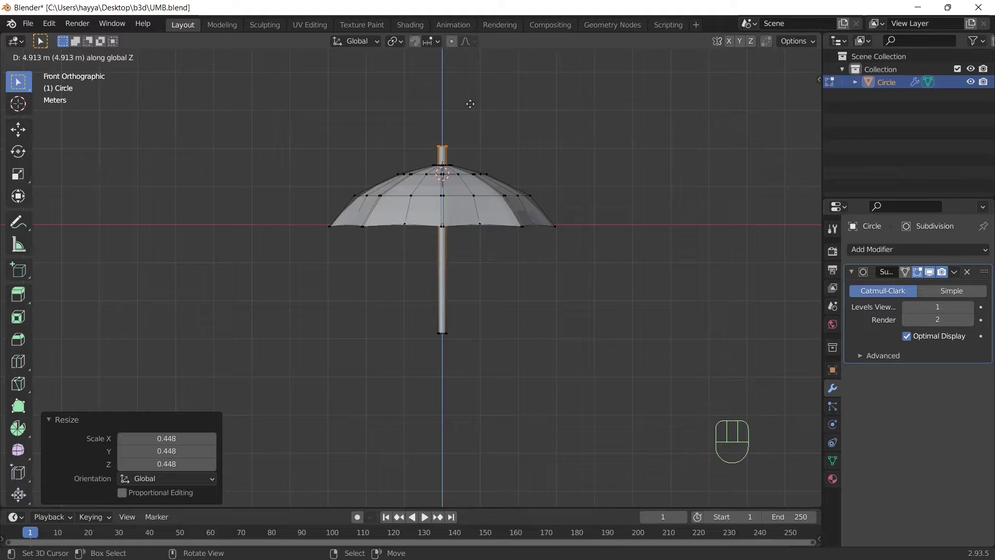
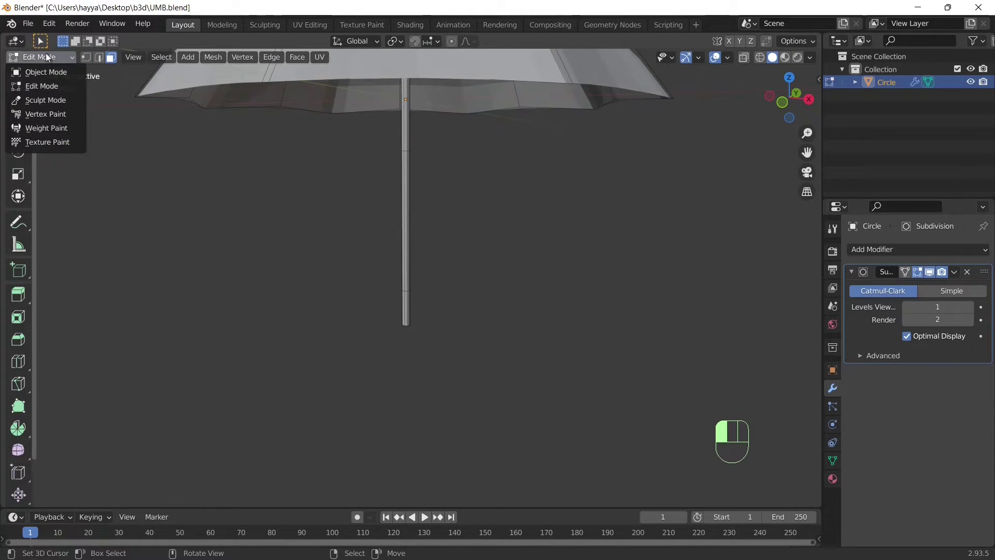
# Step: Add a Bezier circle and move it down the Z axis to the shaft's lower end
pyautogui.press('shift+a')
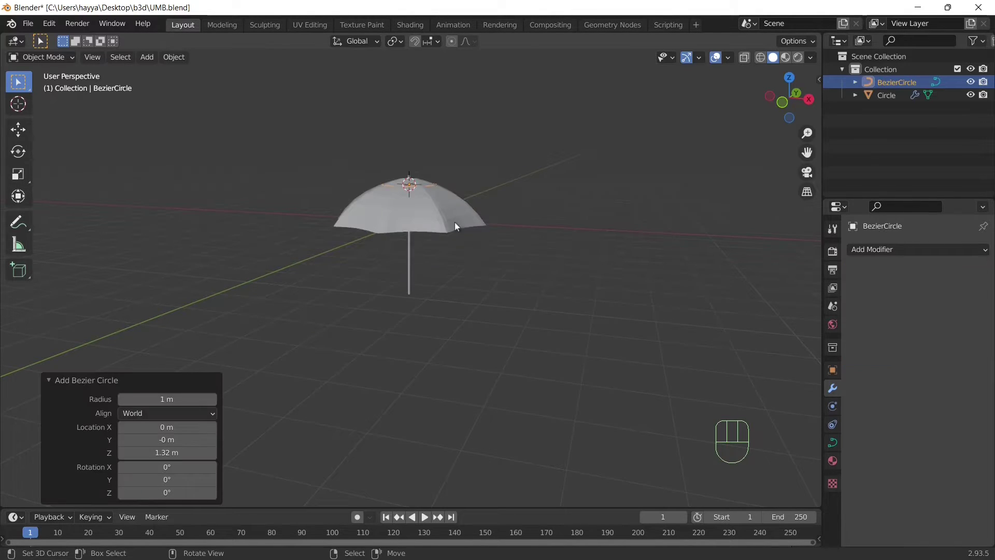
pyautogui.press('g')
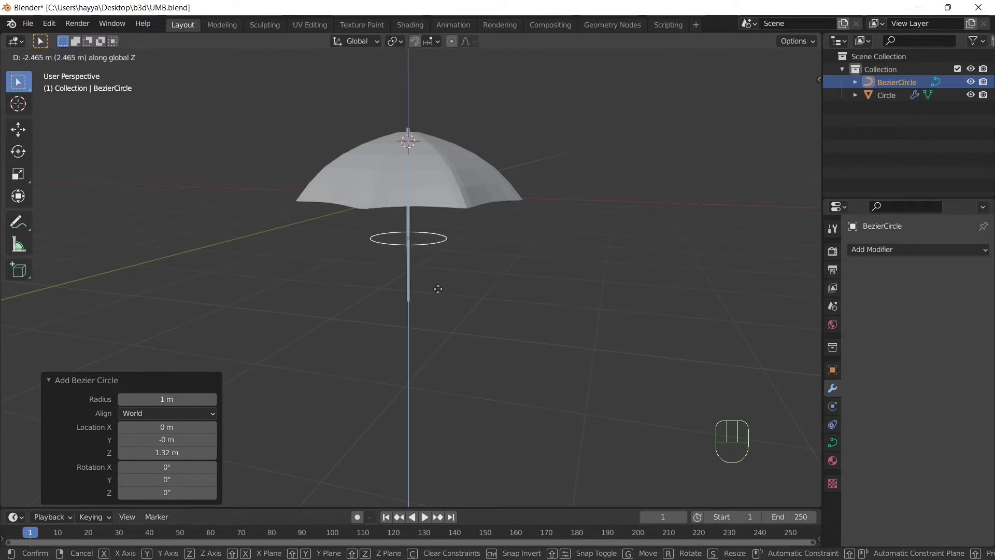
pyautogui.middleClick(443, 302)
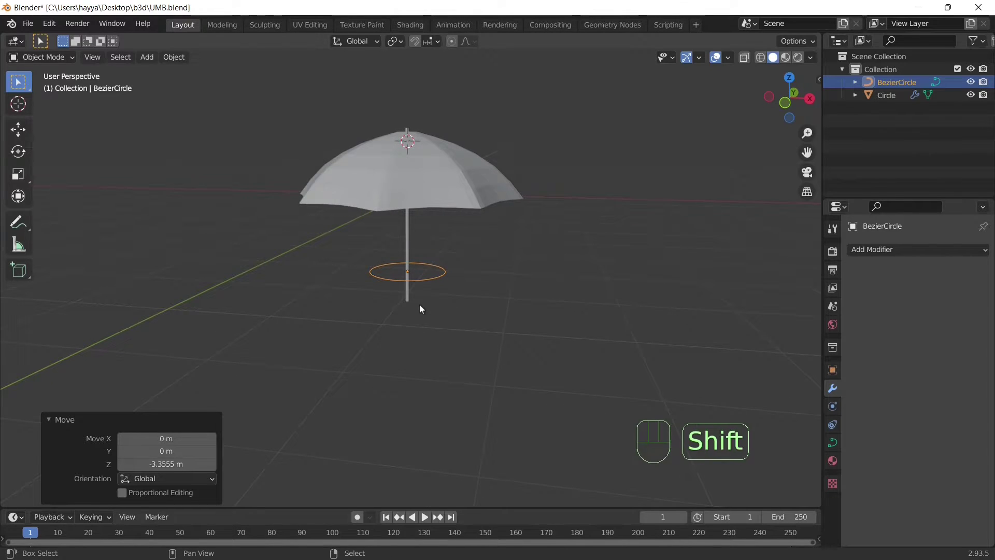
pyautogui.press('shift+a')
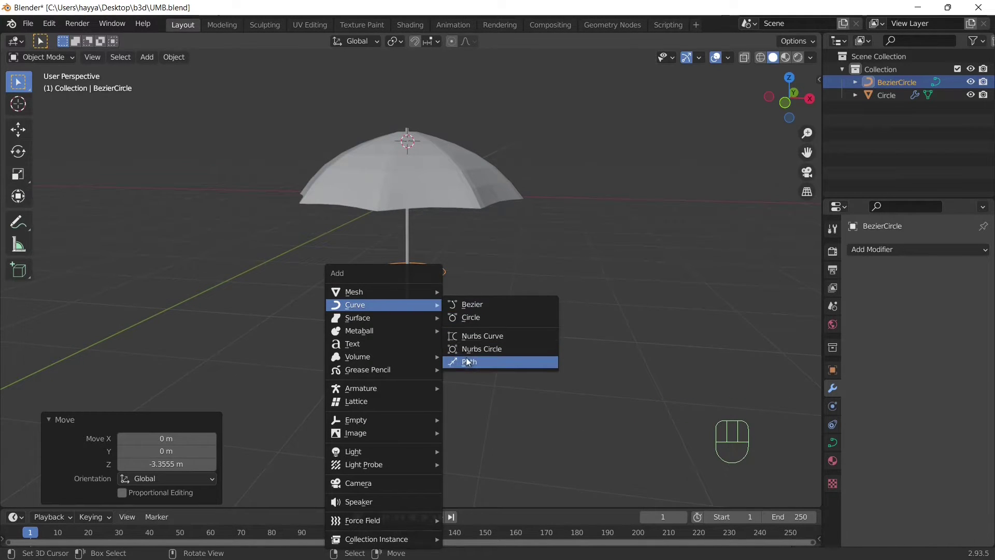
# Step: Lower the new NURBS path along Z to the shaft's foot and shift the Bezier circle aside
pyautogui.press('g')
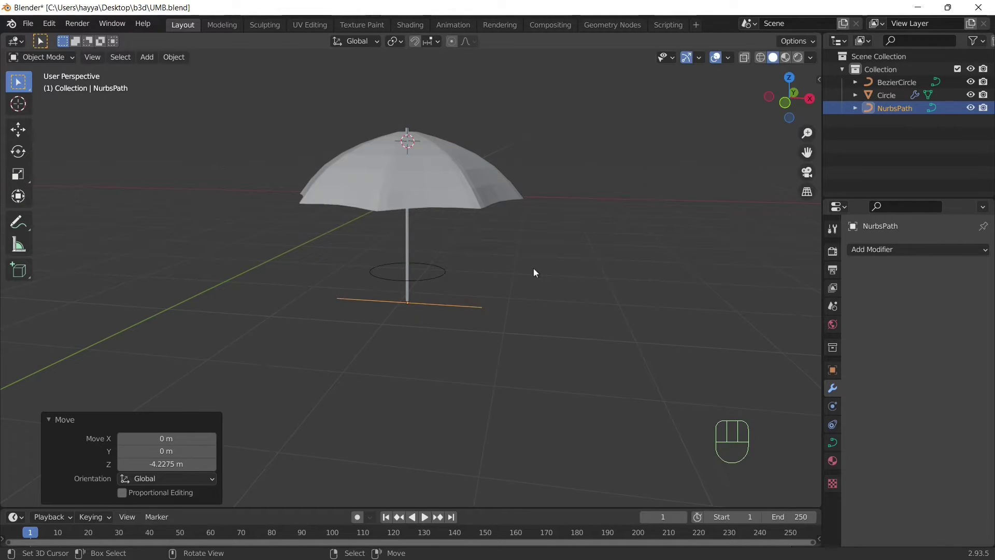
pyautogui.middleClick(445, 289)
pyautogui.rightClick(452, 287)
pyautogui.press('g')
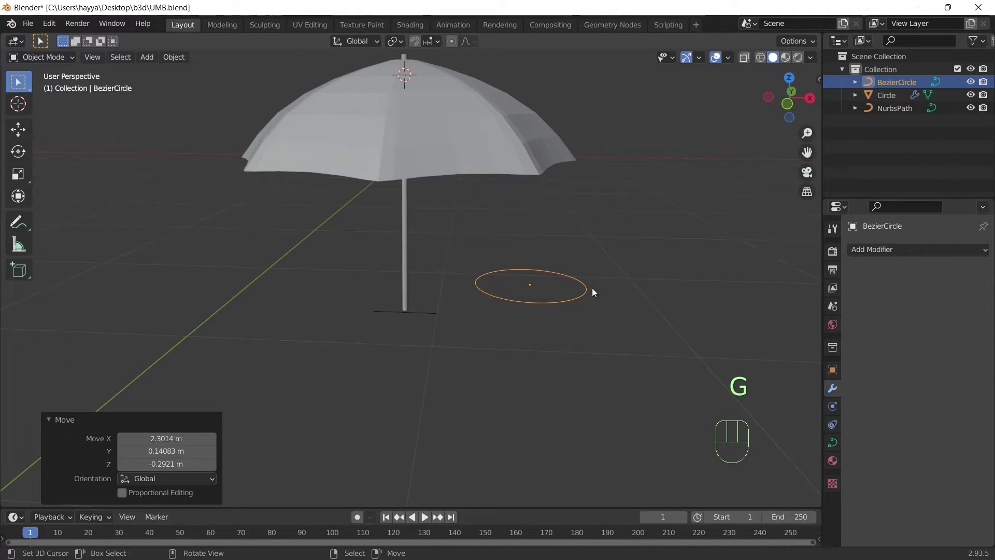
pyautogui.rightClick(435, 314)
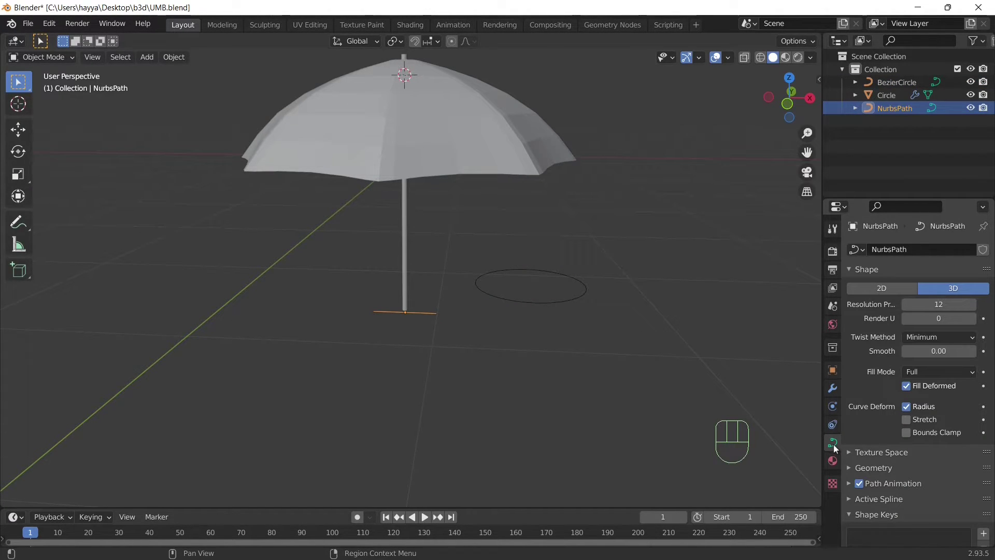
# Step: Bevel the NURBS path with BezierCircle as object profile and enable Fill Caps
pyautogui.click(876, 430)
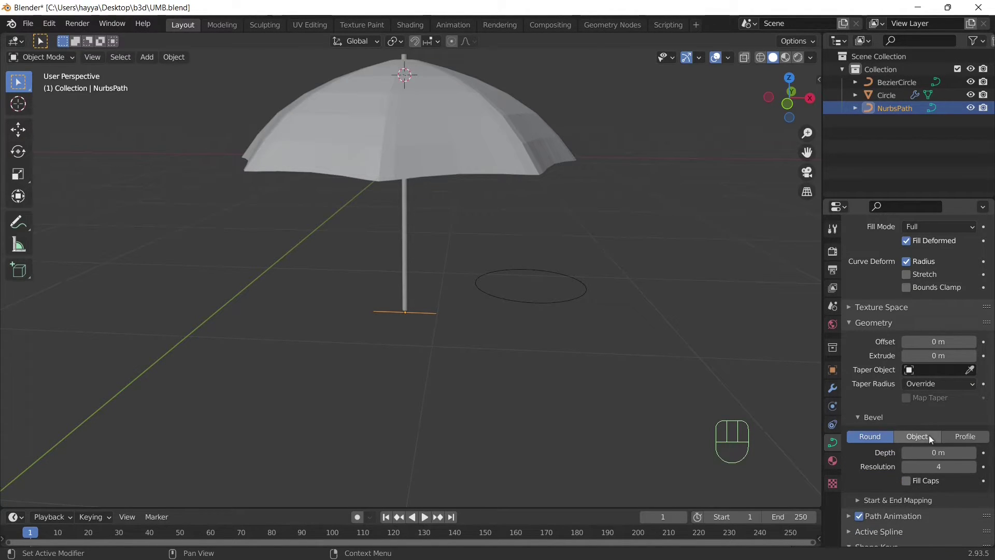
pyautogui.click(931, 442)
pyautogui.click(972, 454)
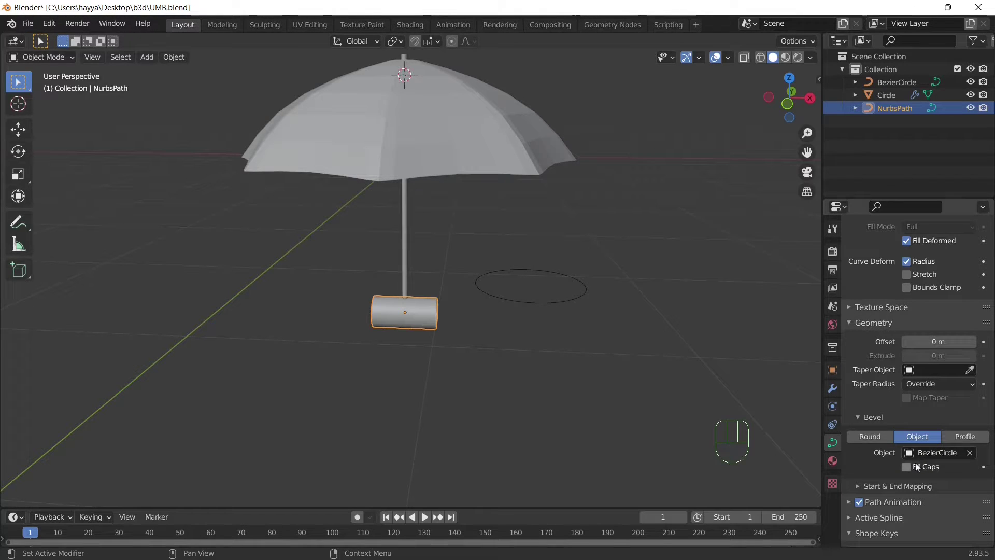
pyautogui.click(911, 469)
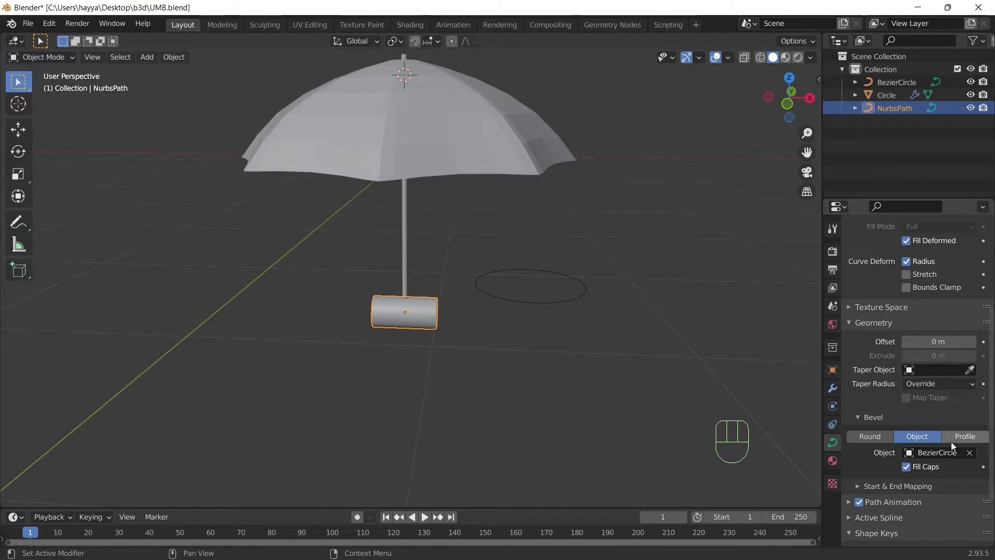
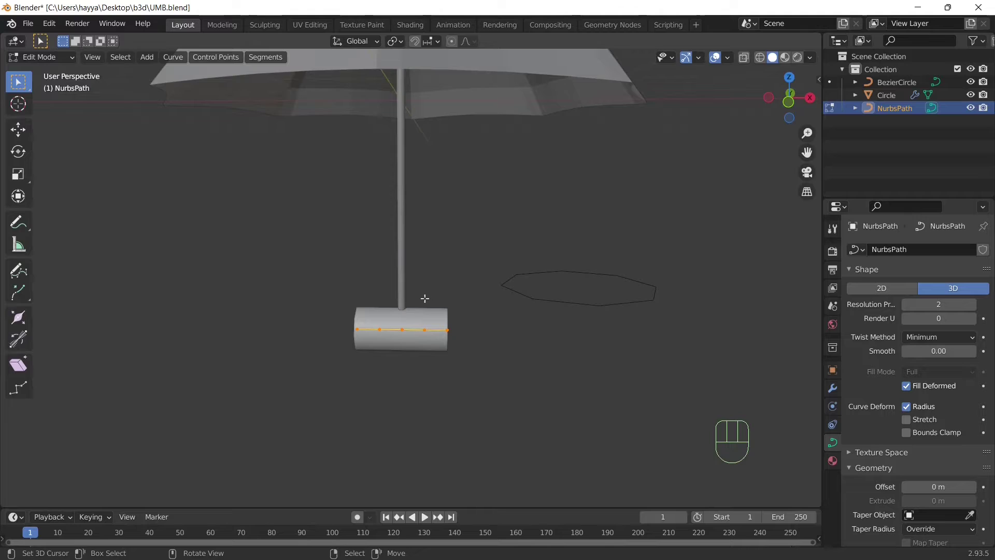
# Step: Rotate the handle path upright and thin its curve radius with Alt+S
pyautogui.press('r')
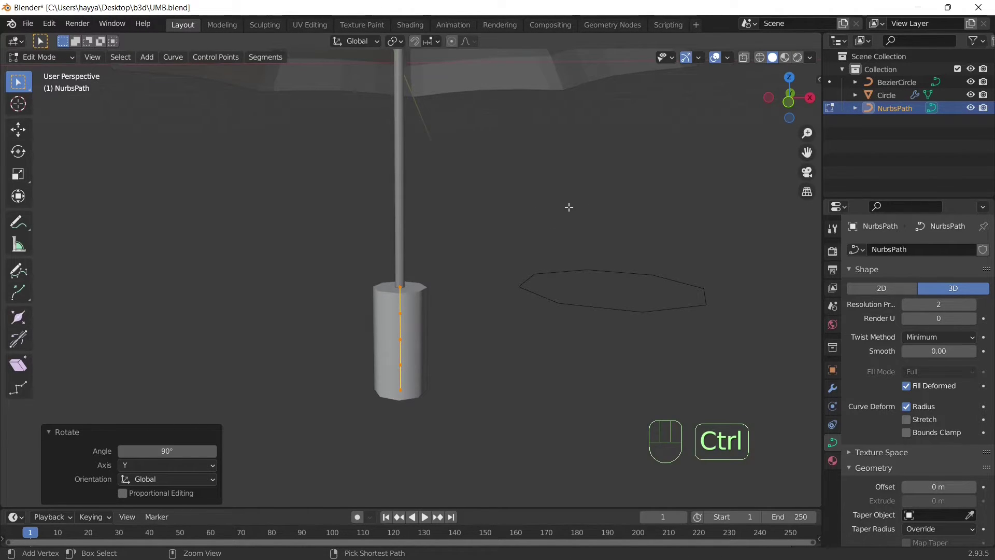
pyautogui.press('ctrl+a')
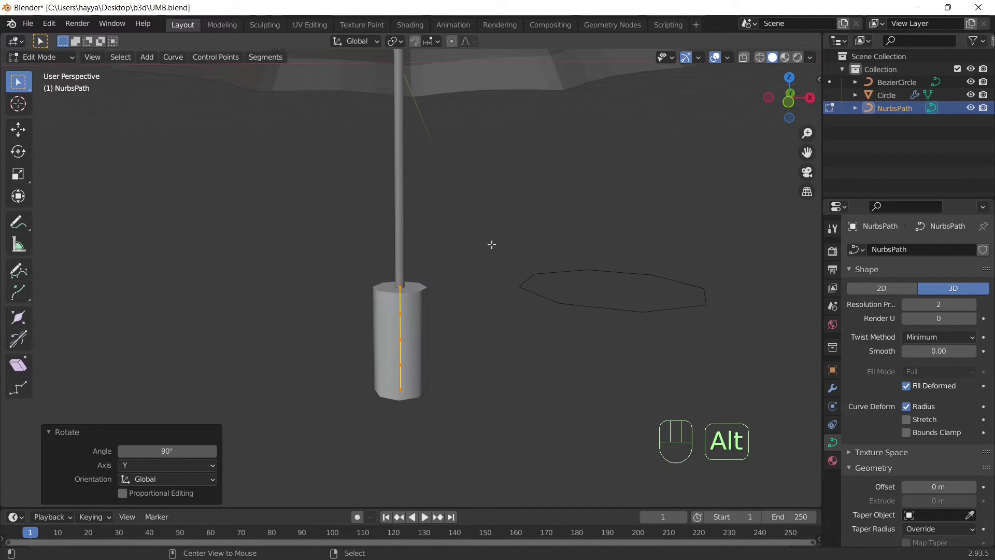
pyautogui.press('alt+s')
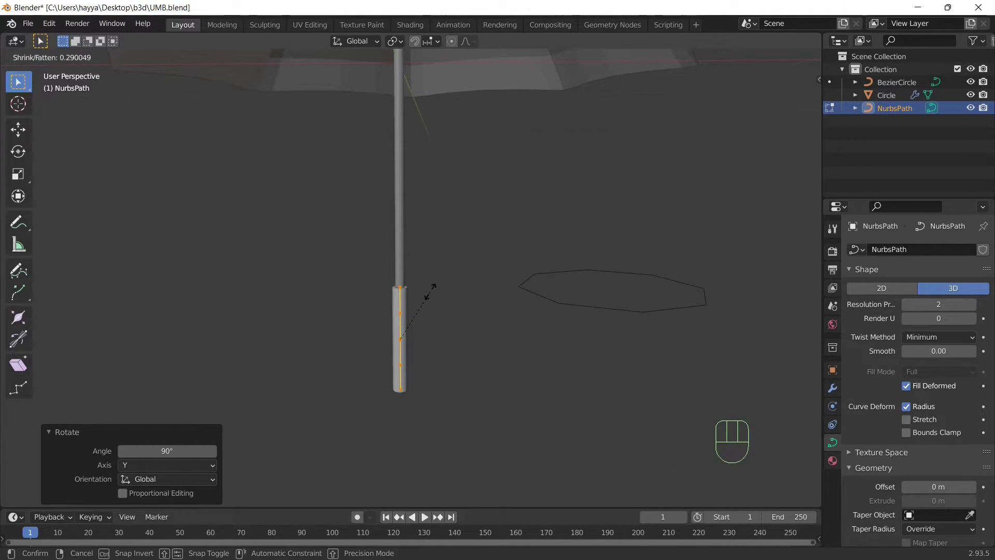
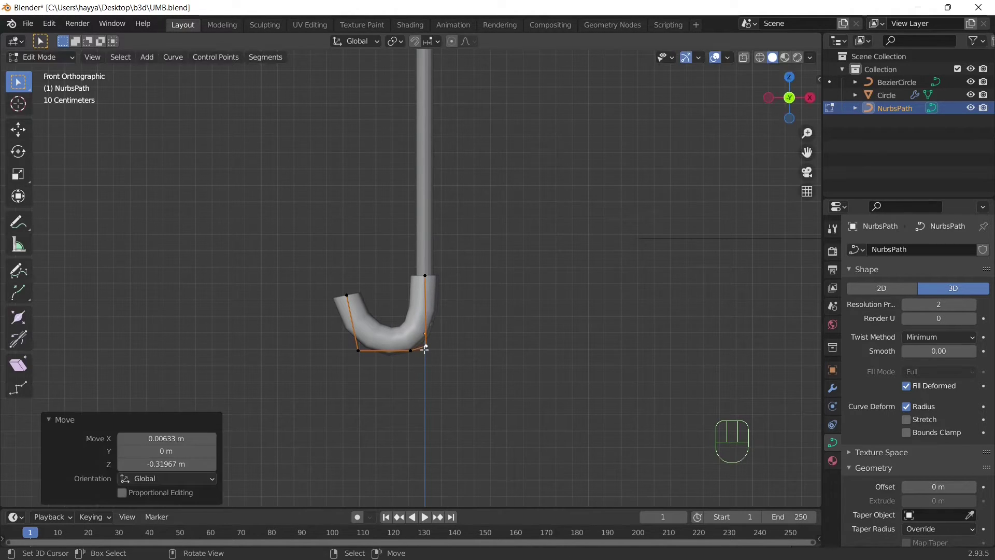
# Step: Bend the path's control points into a J-shaped hook and leave Edit Mode to inspect it
pyautogui.rightClick(39, 42)
pyautogui.press('g')
pyautogui.press('e')
pyautogui.click(39, 69)
pyautogui.moveTo(412, 234); pyautogui.dragTo(383, 249)
pyautogui.moveTo(392, 244); pyautogui.dragTo(403, 233)
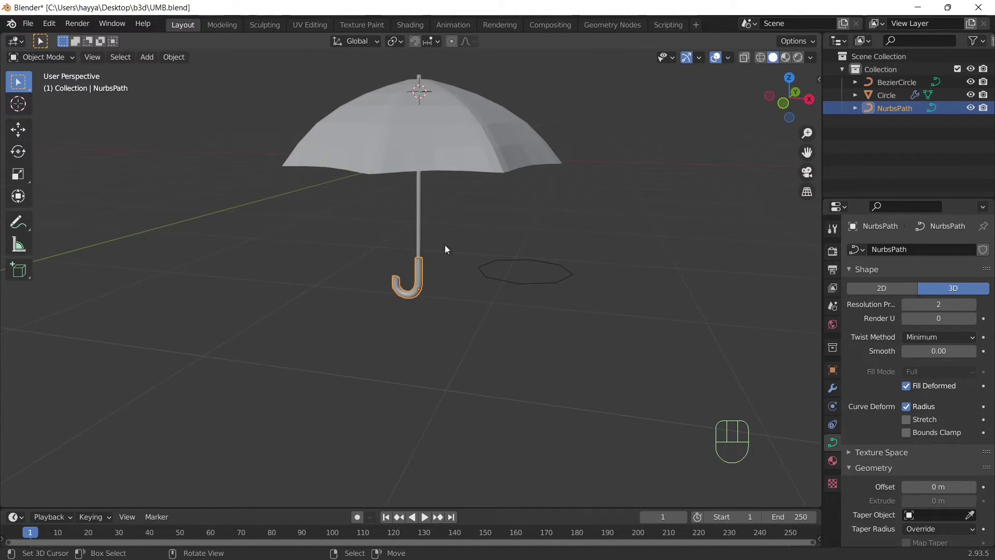
# Step: Select the umbrella canopy and give it smooth shading
pyautogui.press('a')
pyautogui.press('a')
pyautogui.moveTo(467, 258); pyautogui.dragTo(480, 217)
pyautogui.moveTo(478, 216); pyautogui.dragTo(478, 272)
pyautogui.rightClick(434, 139)
pyautogui.press('w')
# Step: Reselect the Bezier circle profile object while orbiting around the umbrella
pyautogui.moveTo(501, 226); pyautogui.dragTo(499, 214)
pyautogui.rightClick(514, 261)
pyautogui.moveTo(543, 258); pyautogui.dragTo(513, 266)
pyautogui.moveTo(498, 239); pyautogui.dragTo(507, 274)
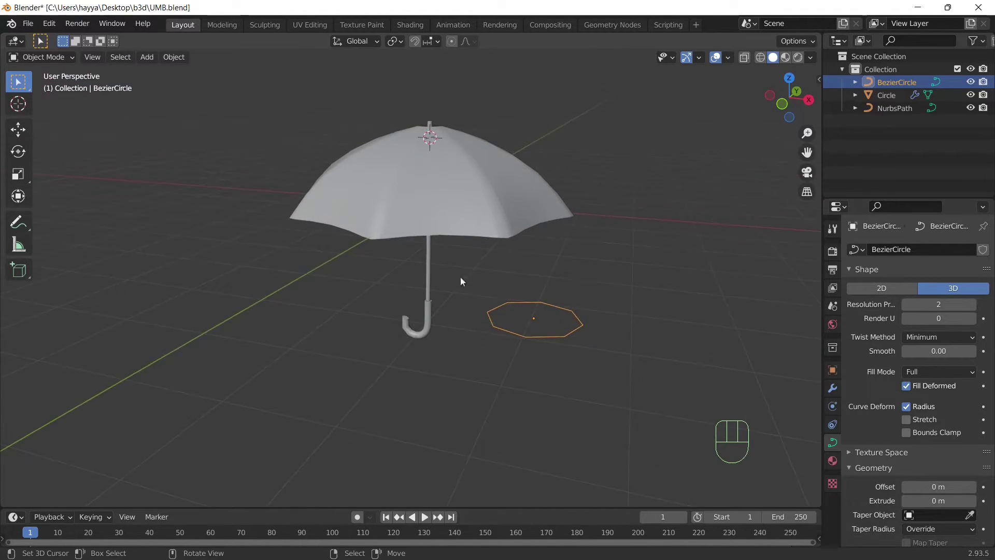
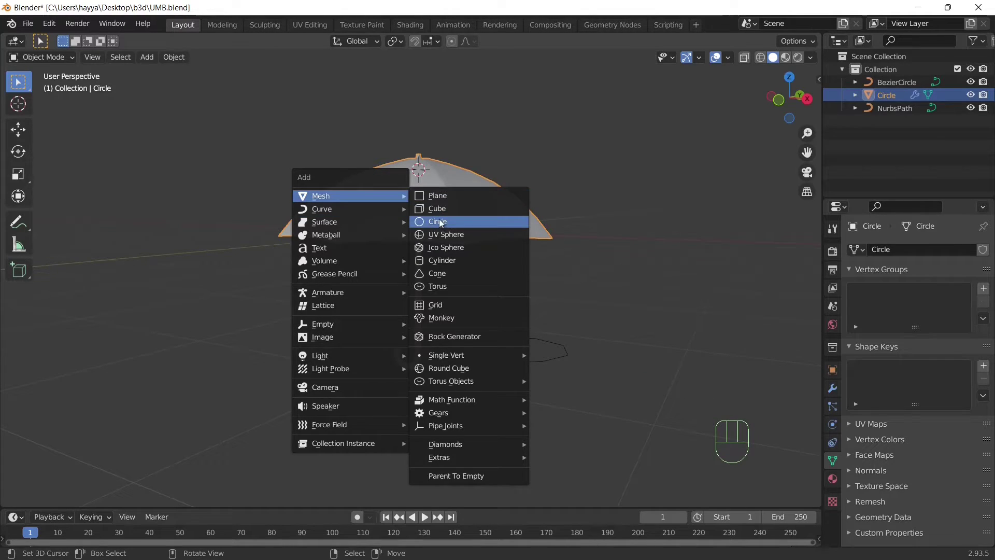
# Step: Add an eight-vertex mesh circle and move it up the shaft to sit under the canopy
pyautogui.moveTo(430, 230); pyautogui.dragTo(386, 274)
pyautogui.moveTo(317, 262); pyautogui.dragTo(318, 227)
pyautogui.press('g')
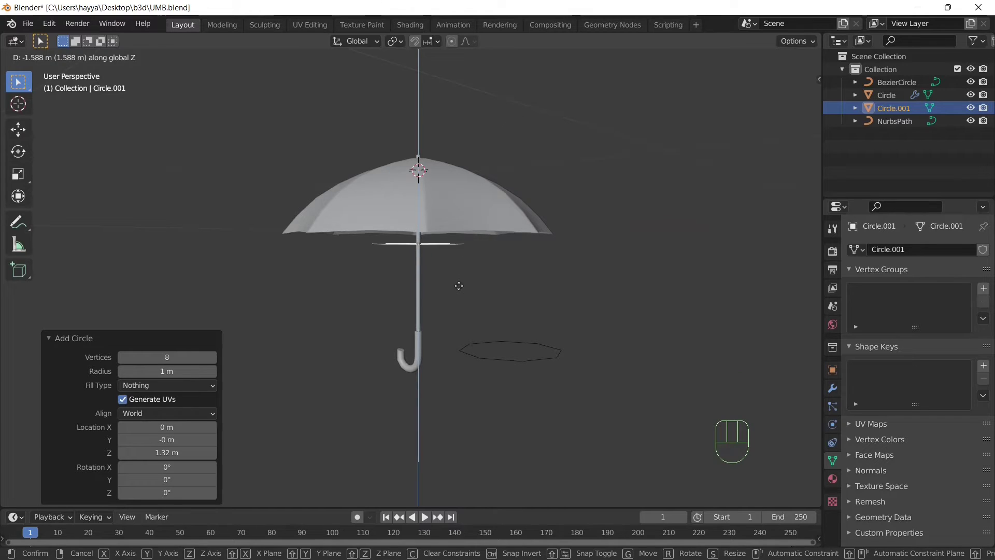
# Step: In Edit Mode with vertex select, delete only the circle's edges and faces, leaving eight loose points
pyautogui.moveTo(456, 249); pyautogui.dragTo(454, 228)
pyautogui.moveTo(50, 61); pyautogui.dragTo(16, 82)
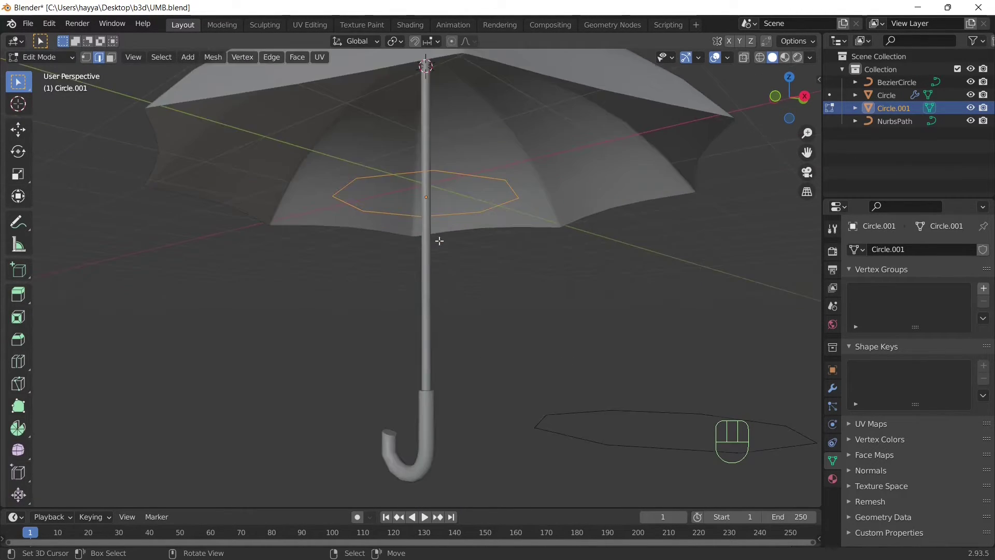
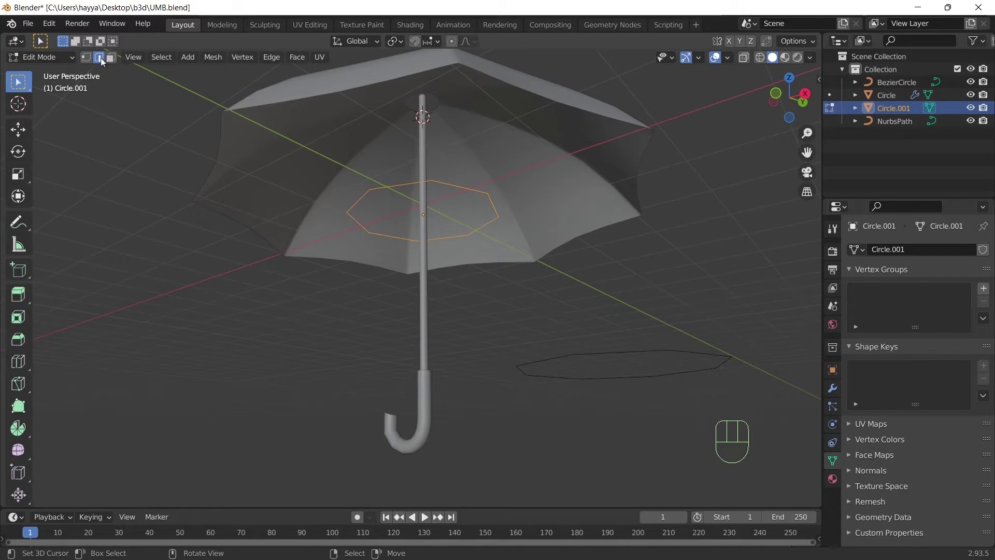
pyautogui.click(91, 65)
pyautogui.press('x')
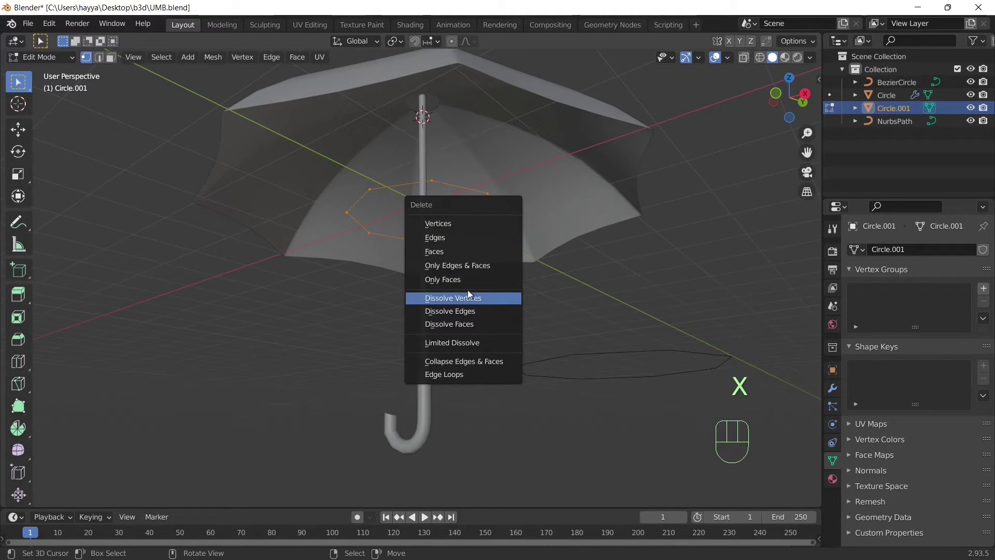
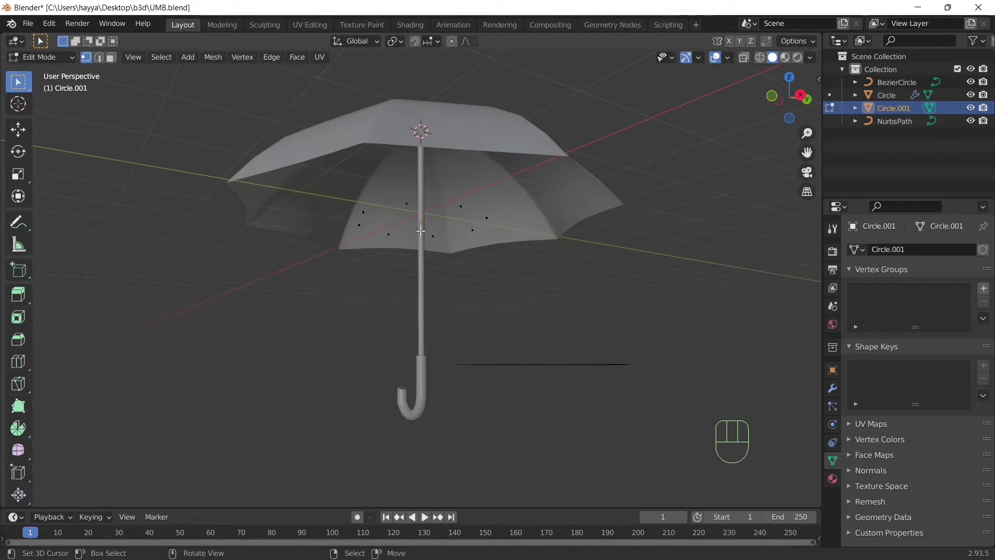
# Step: Add a Skin modifier to the eight points and shrink the skin radius to small cubes under the canopy
pyautogui.click(833, 397)
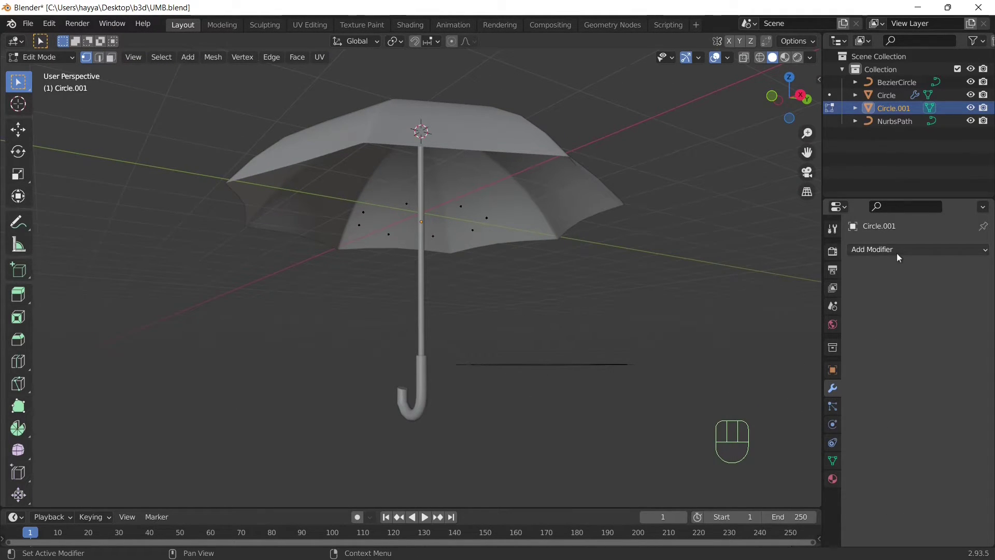
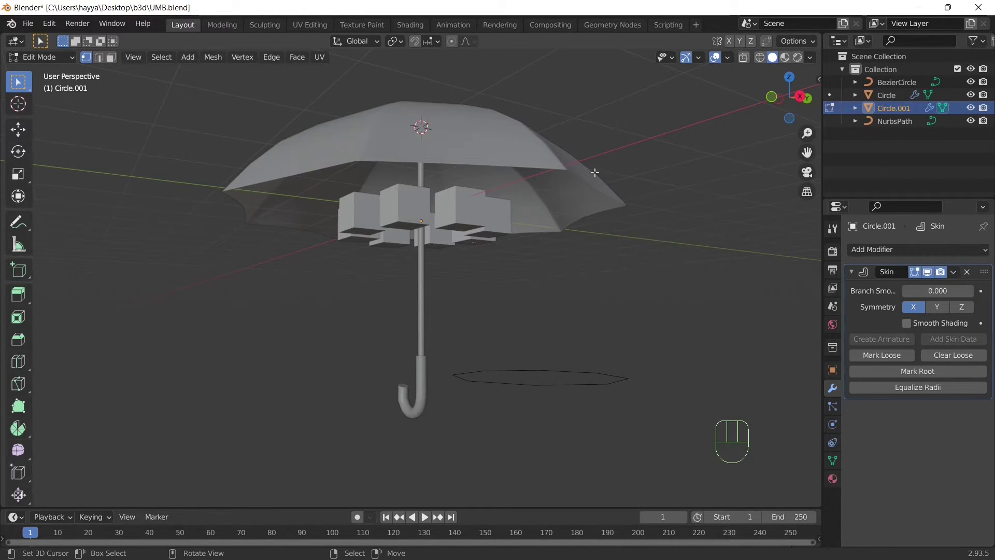
pyautogui.press('alt+s')
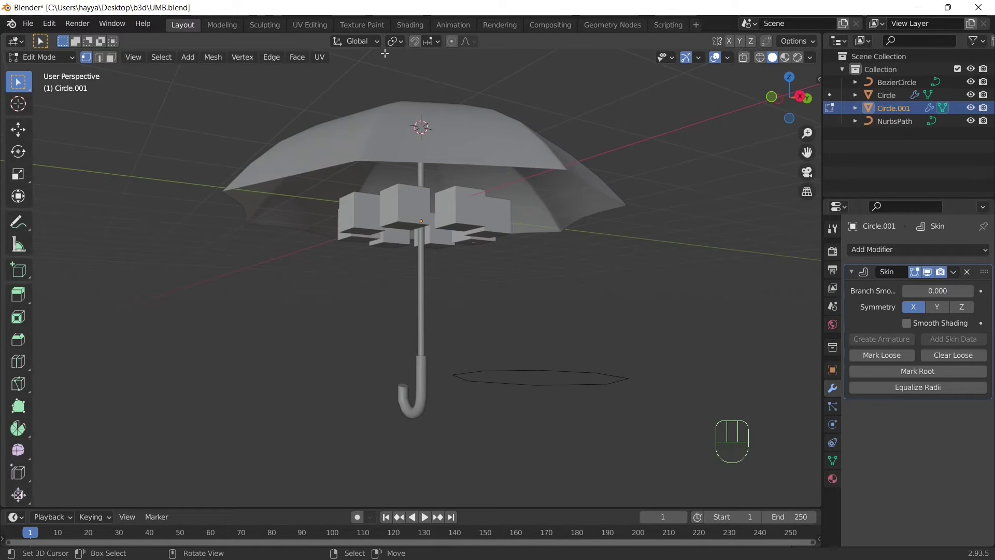
pyautogui.moveTo(409, 45); pyautogui.dragTo(447, 86)
pyautogui.press('alt+s')
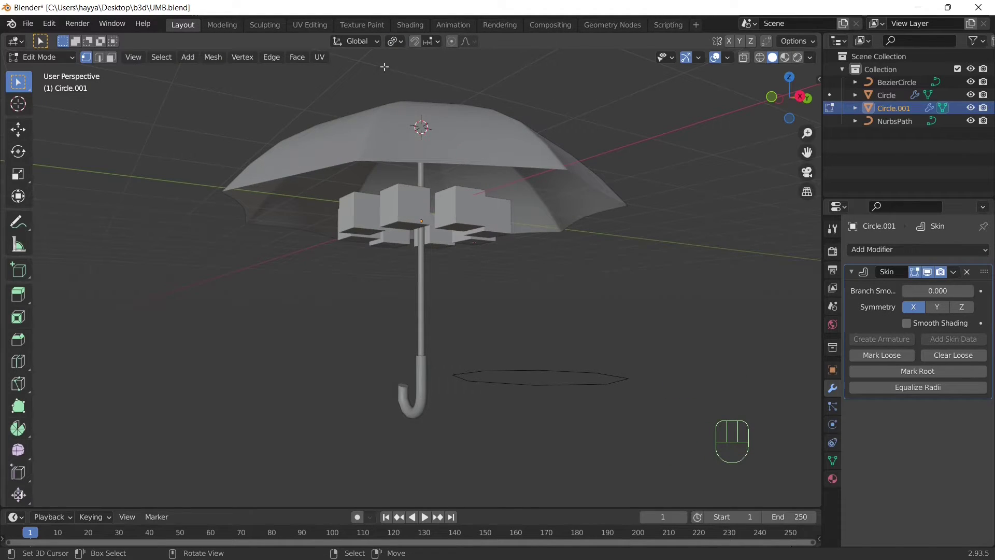
pyautogui.moveTo(400, 47); pyautogui.dragTo(413, 85)
pyautogui.press('alt+s')
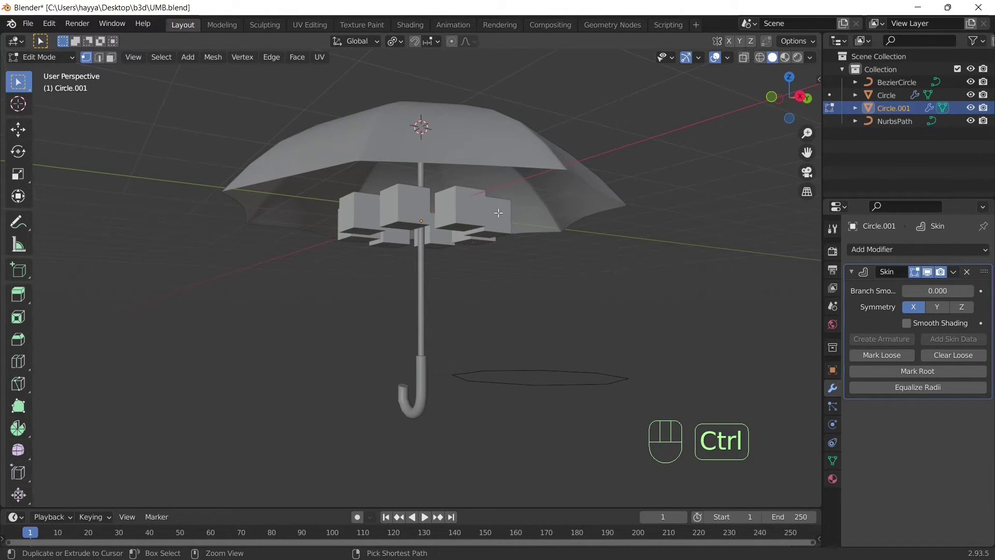
pyautogui.press('ctrl+a')
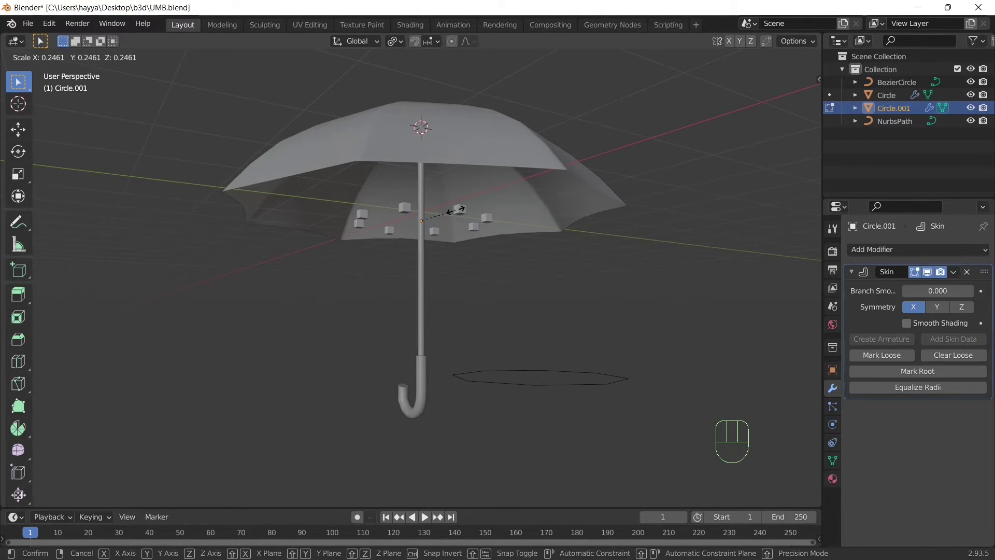
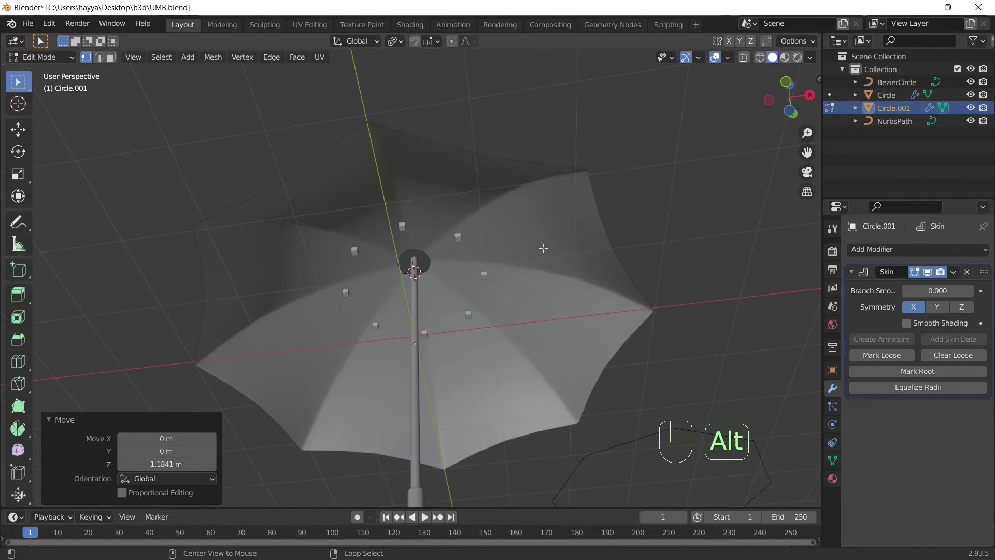
# Step: Push the rib points out to the canopy rim, then pull the extruded copies in to the shaft
pyautogui.press('alt+s')
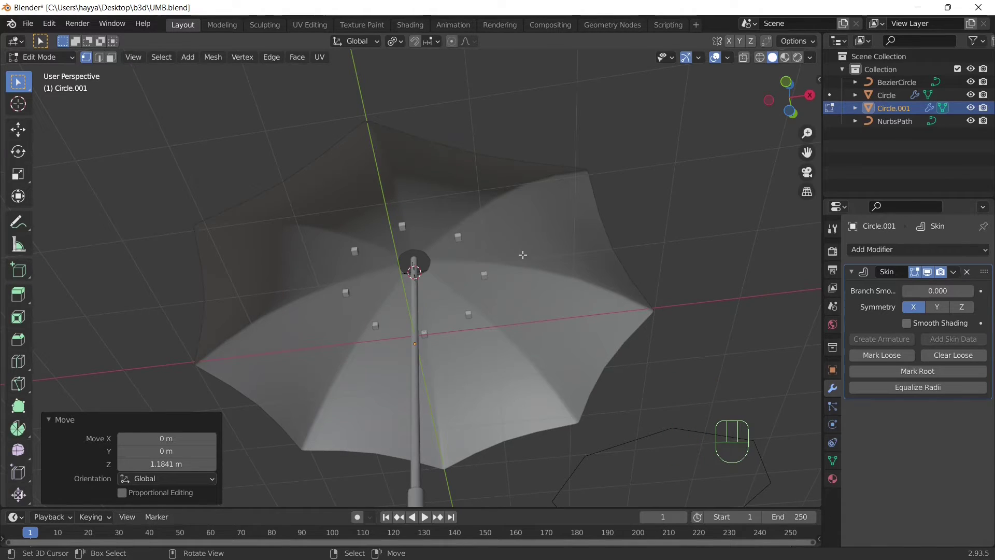
pyautogui.press('g')
pyautogui.press('alt+s')
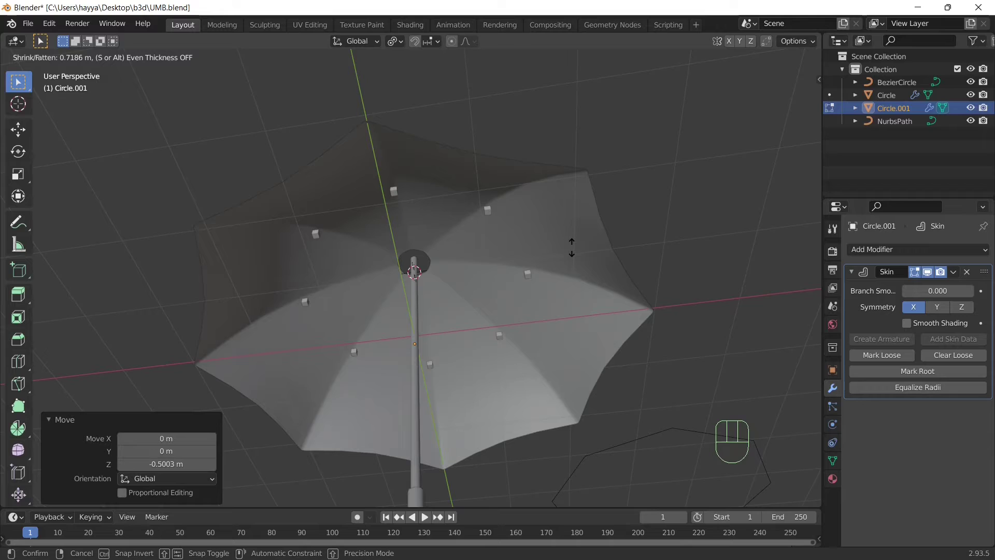
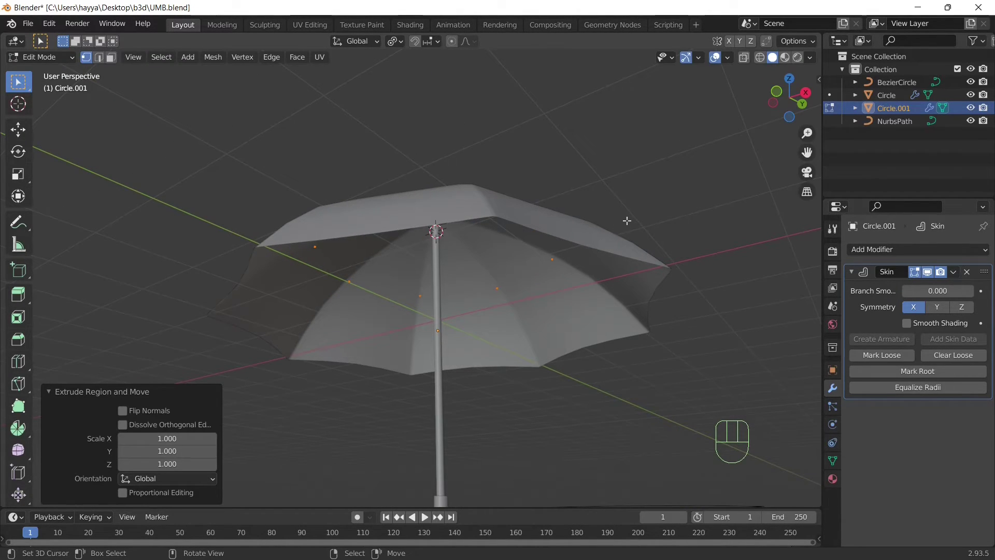
pyautogui.press('alt+s')
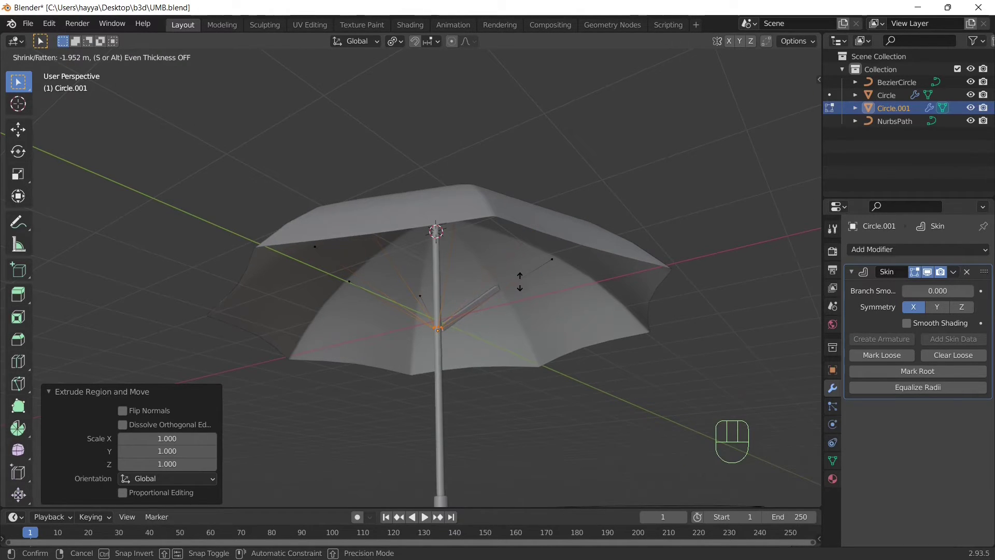
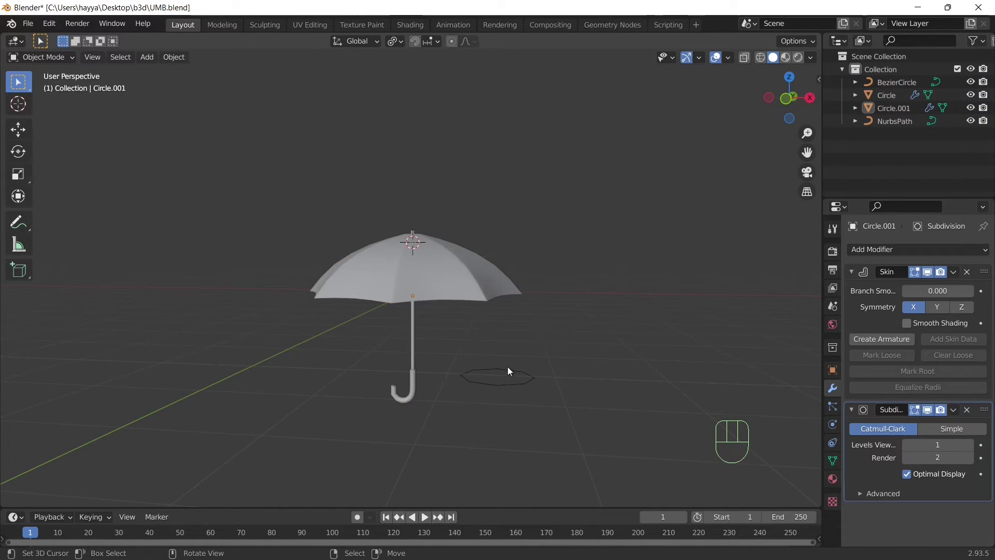
# Step: Select the NurbsPath handle curve beneath the umbrella shaft
pyautogui.rightClick(511, 371)
pyautogui.moveTo(514, 362); pyautogui.dragTo(514, 326)
pyautogui.rightClick(429, 289)
pyautogui.moveTo(953, 277); pyautogui.dragTo(938, 284)
pyautogui.middleClick(613, 352)
pyautogui.rightClick(482, 274)
pyautogui.middleClick(490, 293)
pyautogui.rightClick(413, 364)
pyautogui.rightClick(402, 413)
pyautogui.moveTo(185, 62); pyautogui.dragTo(491, 402)
pyautogui.moveTo(479, 323); pyautogui.dragTo(472, 269)
pyautogui.moveTo(476, 313); pyautogui.dragTo(476, 336)
pyautogui.middleClick(499, 303)
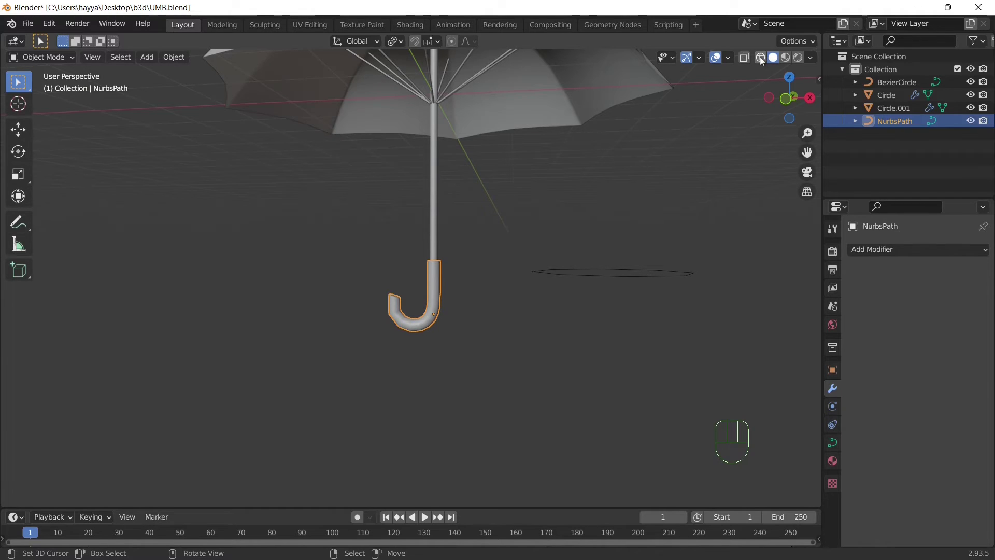
# Step: Switch the viewport to wireframe and convert the J-shaped handle curve to a mesh
pyautogui.click(763, 69)
pyautogui.click(744, 62)
pyautogui.middleClick(615, 237)
pyautogui.moveTo(572, 270); pyautogui.dragTo(597, 262)
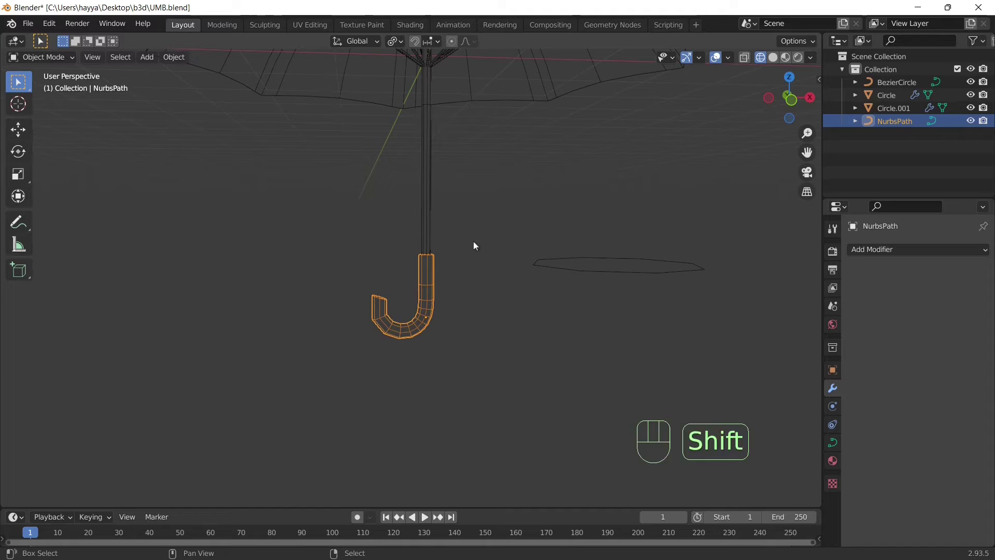
pyautogui.moveTo(473, 261); pyautogui.dragTo(456, 260)
pyautogui.middleClick(462, 299)
pyautogui.moveTo(184, 64); pyautogui.dragTo(340, 282)
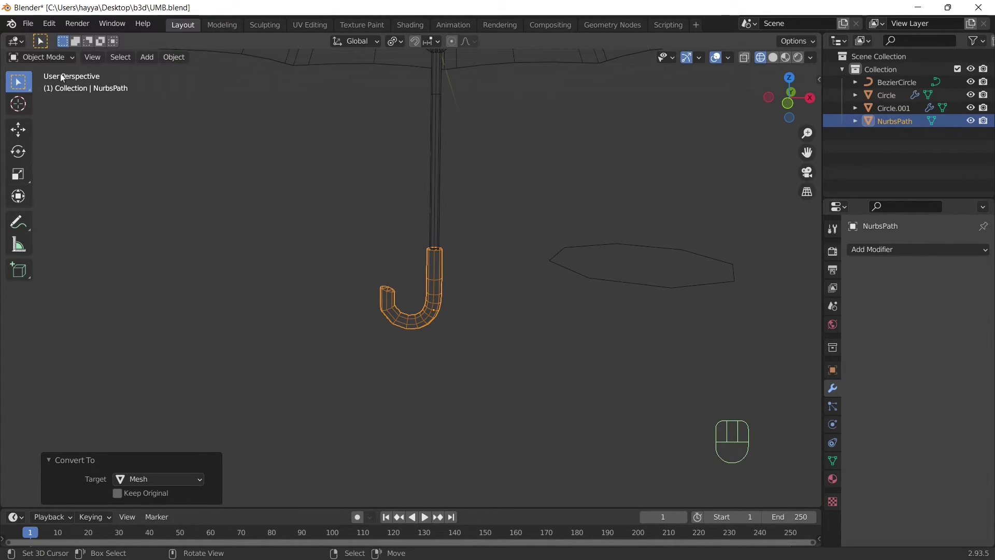
# Step: Return the viewport to solid shading to view the converted handle mesh
pyautogui.moveTo(57, 61); pyautogui.dragTo(90, 89)
pyautogui.click(771, 58)
pyautogui.moveTo(457, 247); pyautogui.dragTo(455, 258)
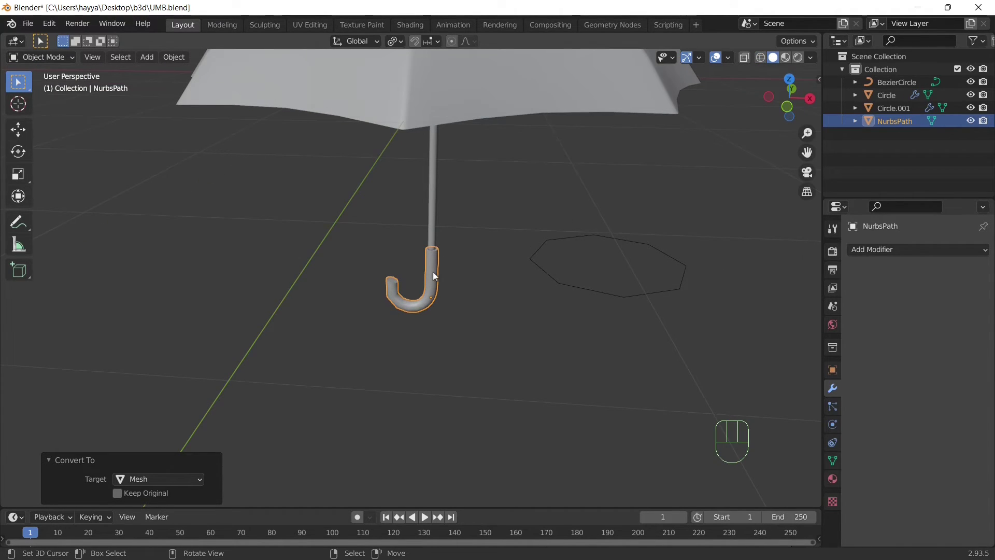
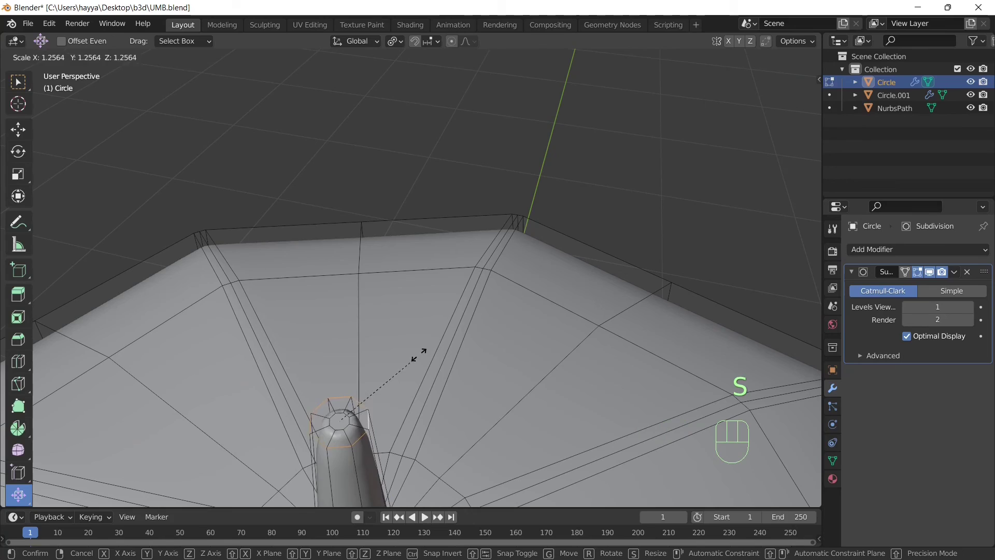
# Step: Hide the grid and helper overlays so the finished umbrella fills the view
pyautogui.moveTo(452, 328); pyautogui.dragTo(449, 302)
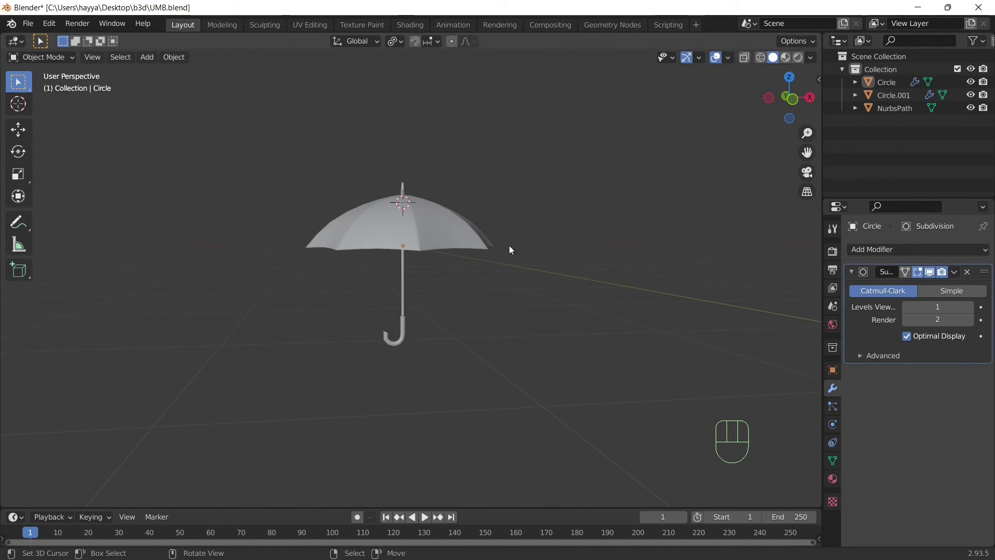
pyautogui.click(715, 58)
pyautogui.click(691, 60)
pyautogui.moveTo(538, 208); pyautogui.dragTo(517, 228)
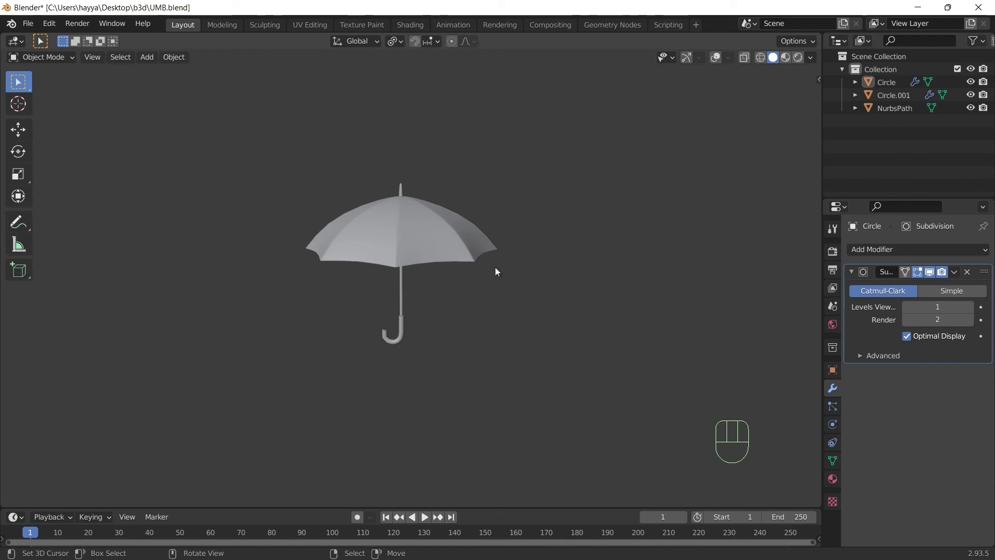